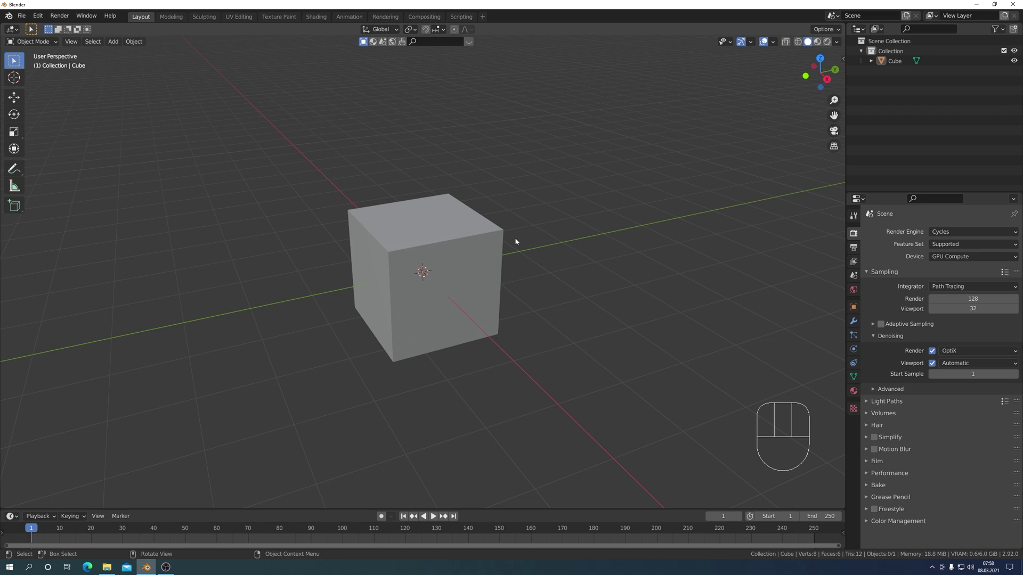
Enter Edit Mode and subdivide the cube's faces once, giving 26 vertices and 24 faces.
key("Tab")
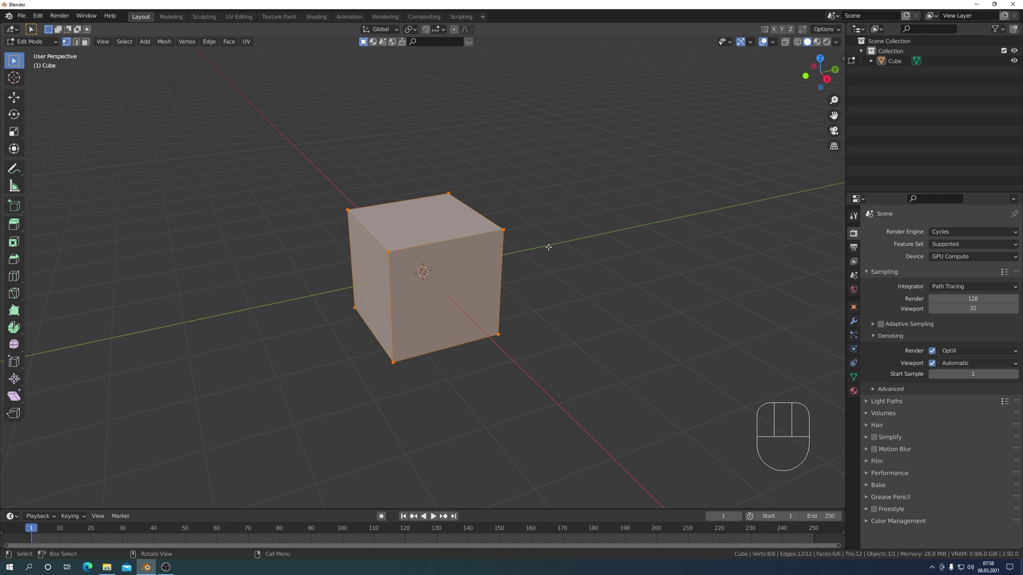
left_click_drag(550, 251, 498, 268)
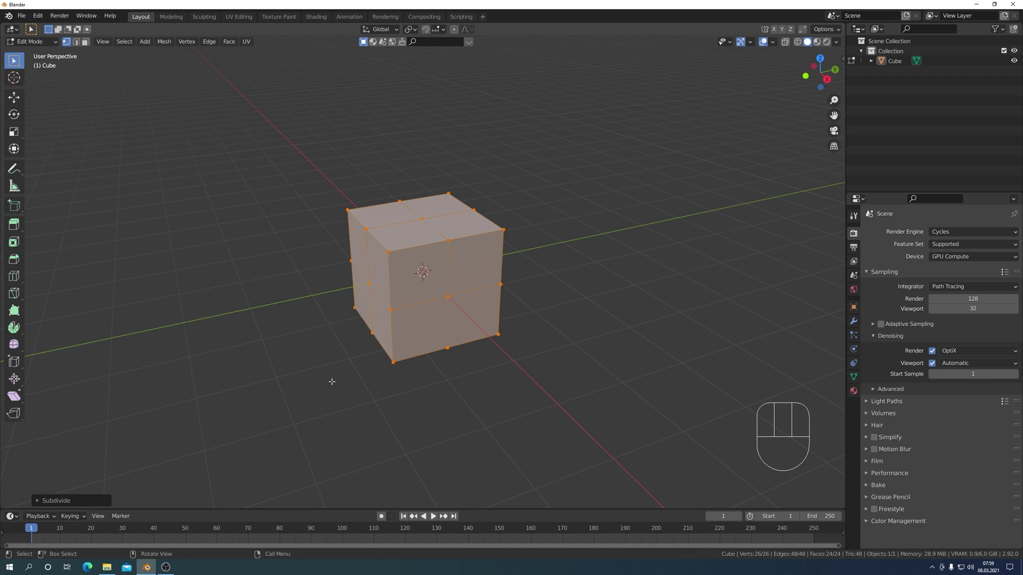
Expand the Subdivide operator panel to adjust cuts and smoothness.
left_click(38, 500)
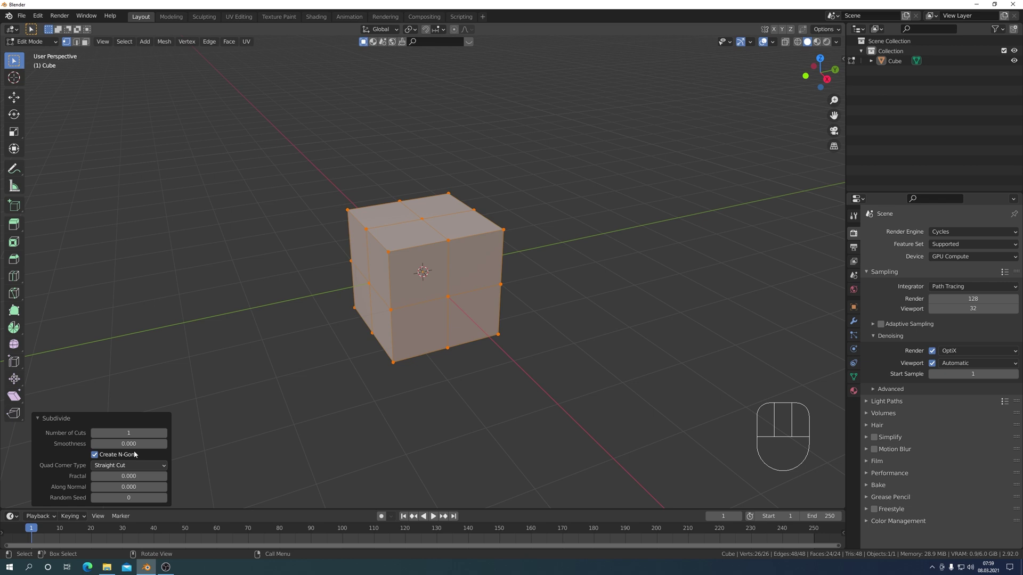
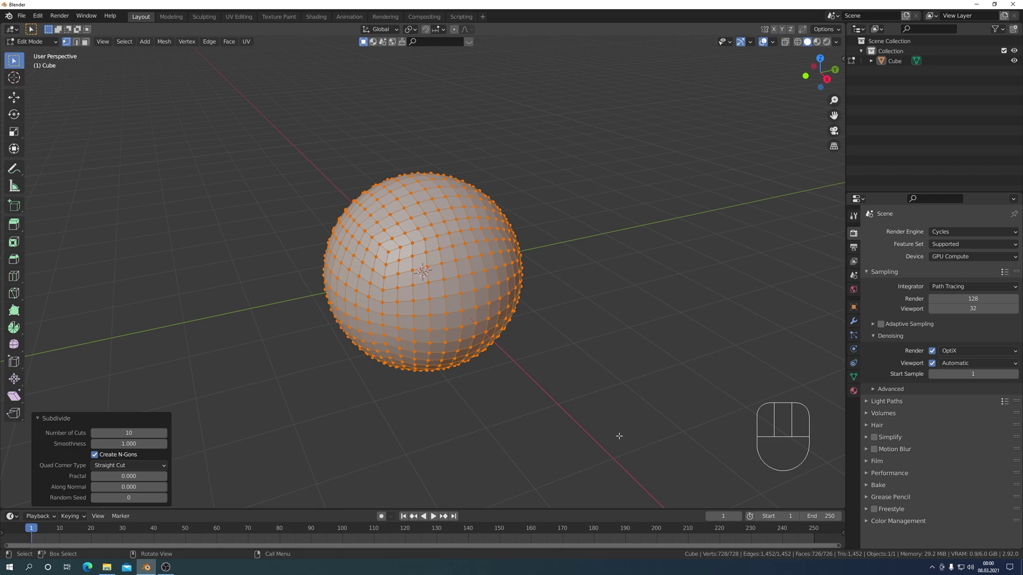
Return to Object Mode and apply Shade Smooth to the faceted sphere.
key("Tab")
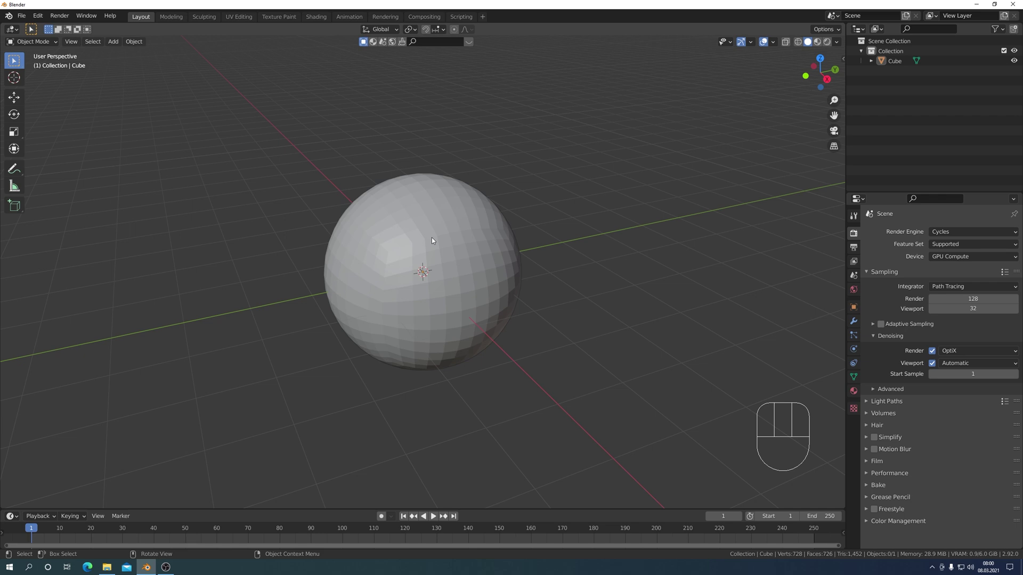
left_click_drag(432, 239, 384, 239)
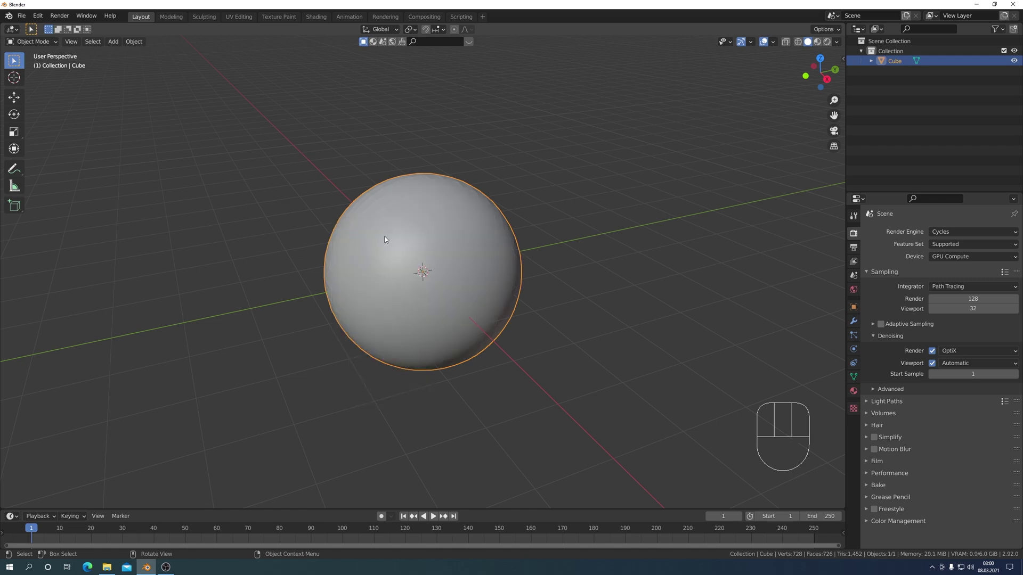
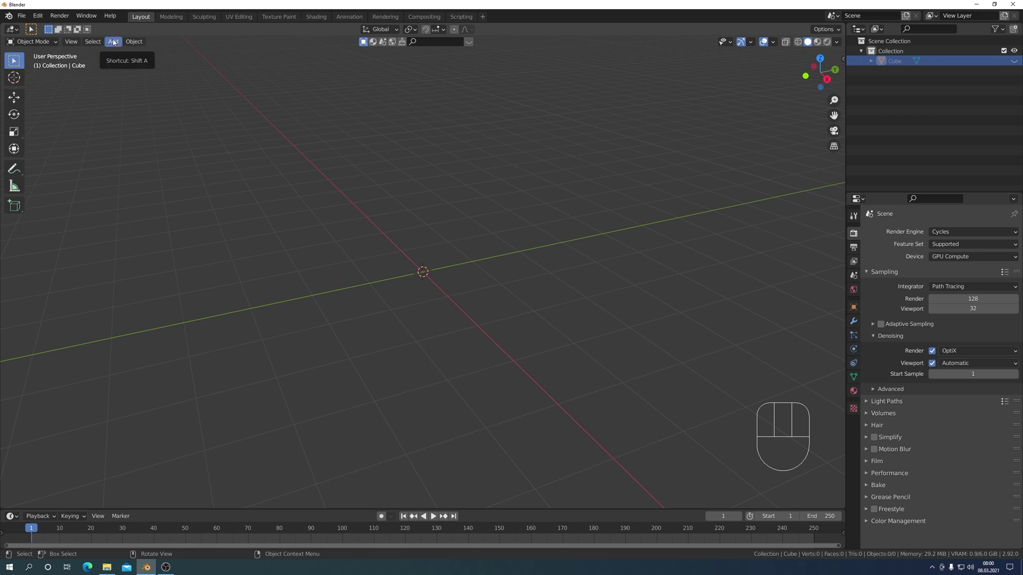
Add a new cube, Cube.001, at the world origin.
left_click_drag(113, 42, 214, 72)
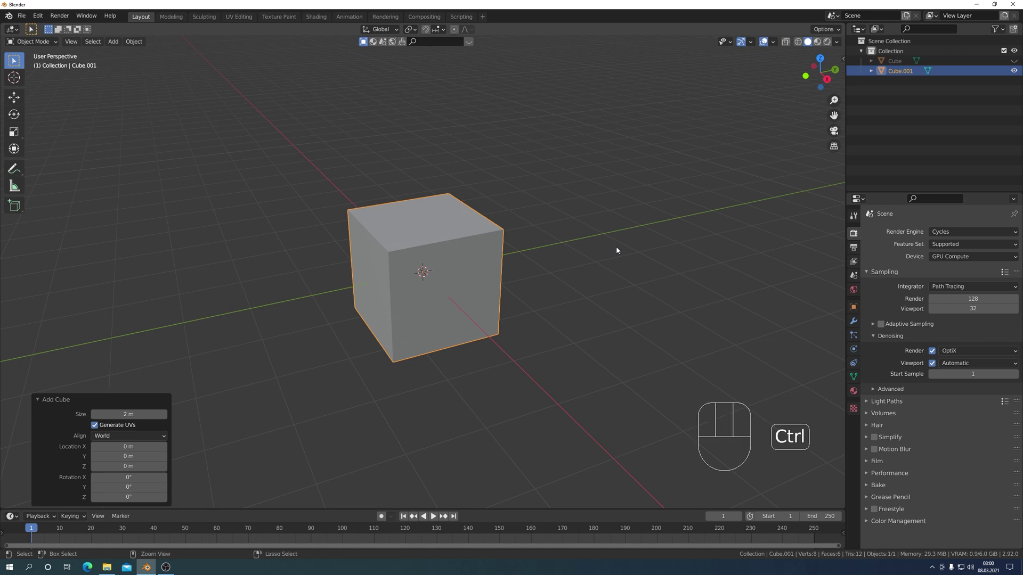
Add a level-4 Subdivision Surface modifier to Cube.001 and make it active.
key("ctrl+4")
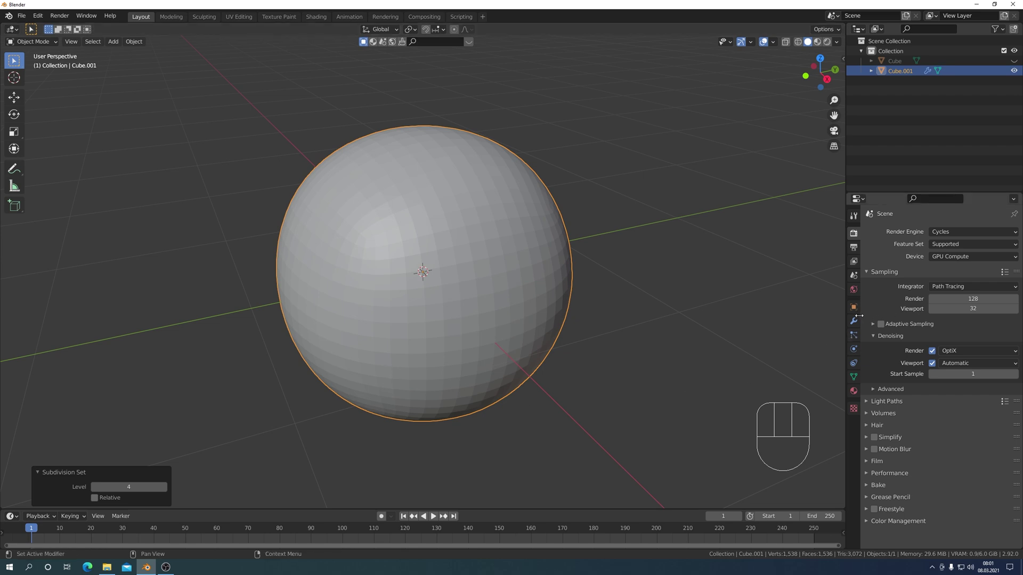
left_click(853, 320)
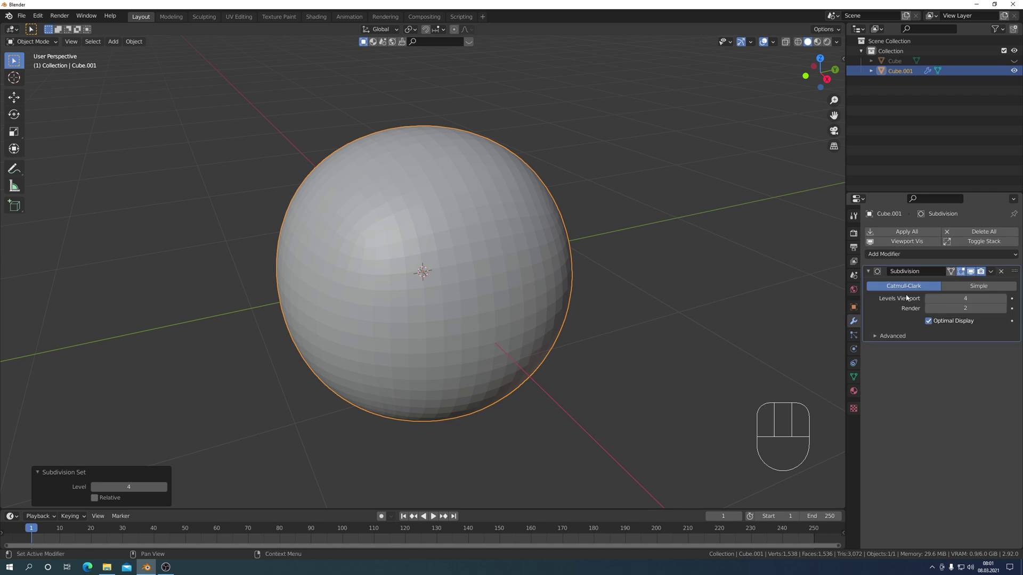
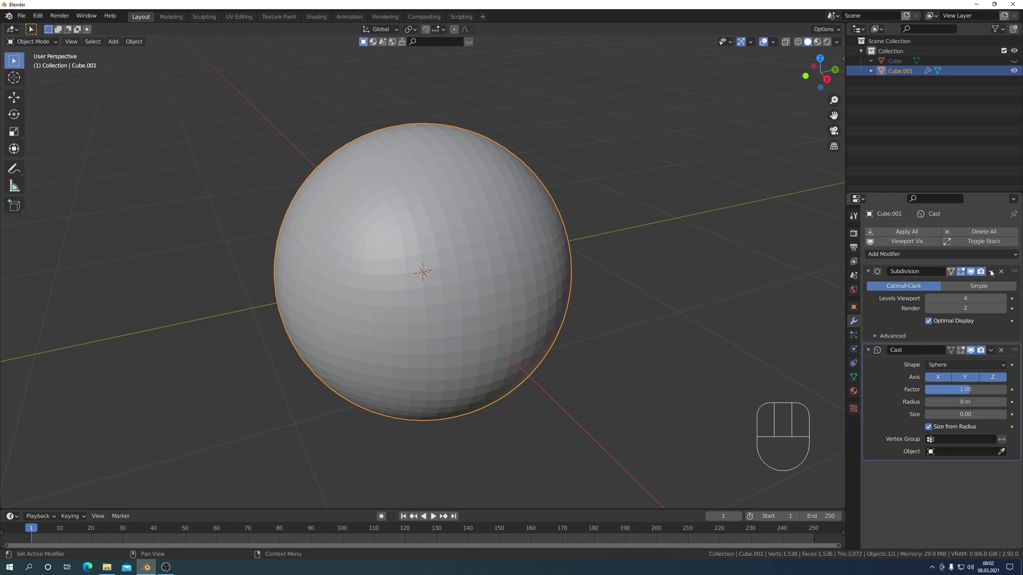
Apply the Subdivision and Cast modifiers, then briefly inspect the baked vertex grid in Edit Mode.
left_click_drag(989, 272, 942, 287)
left_click_drag(991, 273, 940, 286)
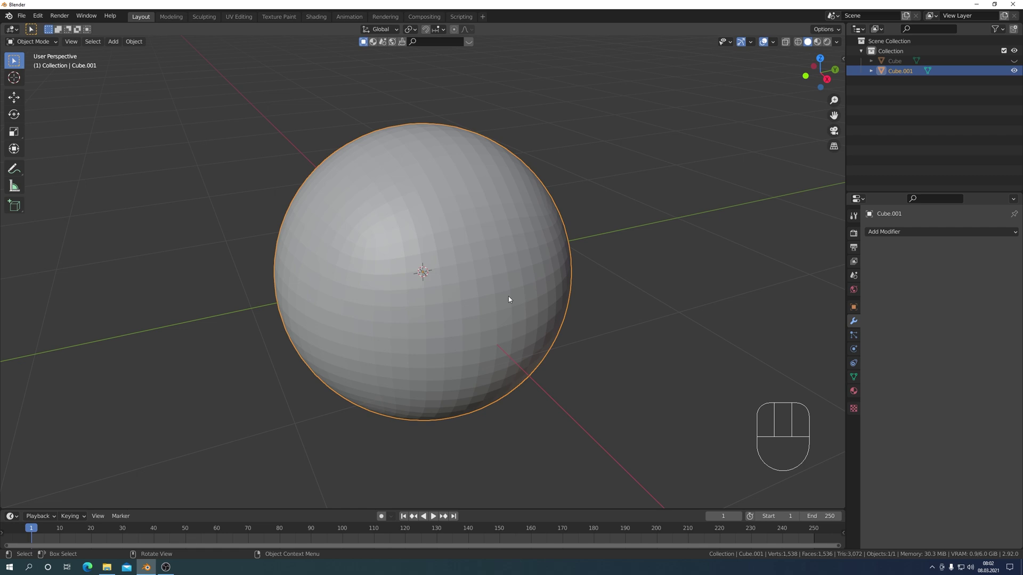
key("Tab")
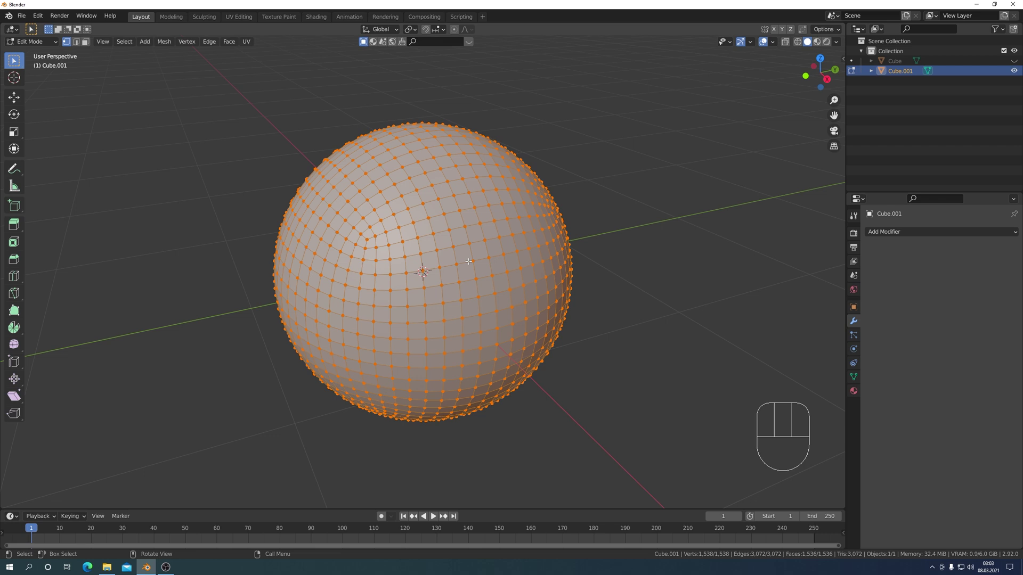
key("Tab")
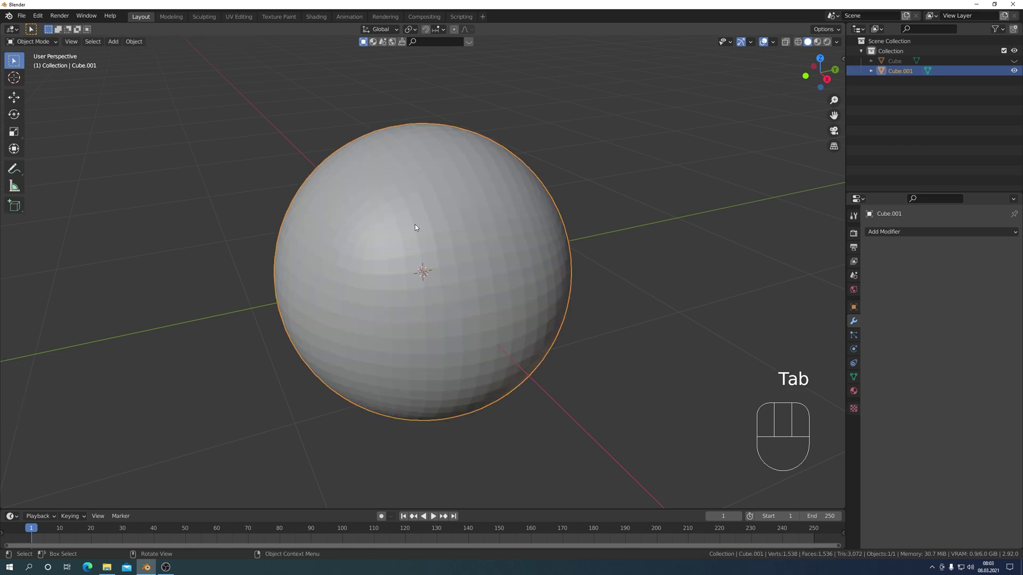
Bring up the object context menu over Cube.001 for its shading options.
right_click(422, 223)
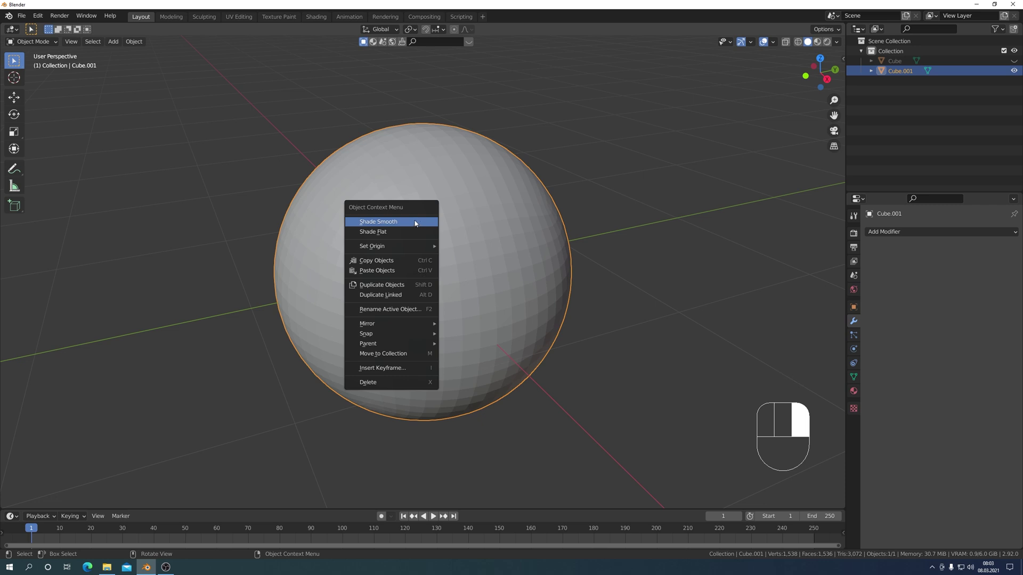
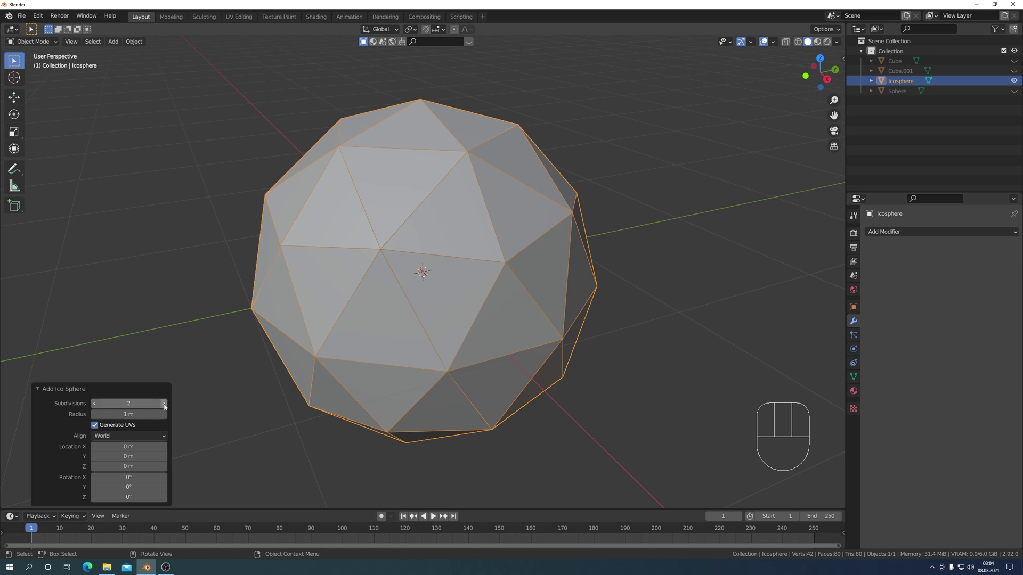
Raise the icosphere's subdivisions to 4 (642 vertices, 1,280 faces) and deselect it.
left_click(165, 406)
left_click(165, 407)
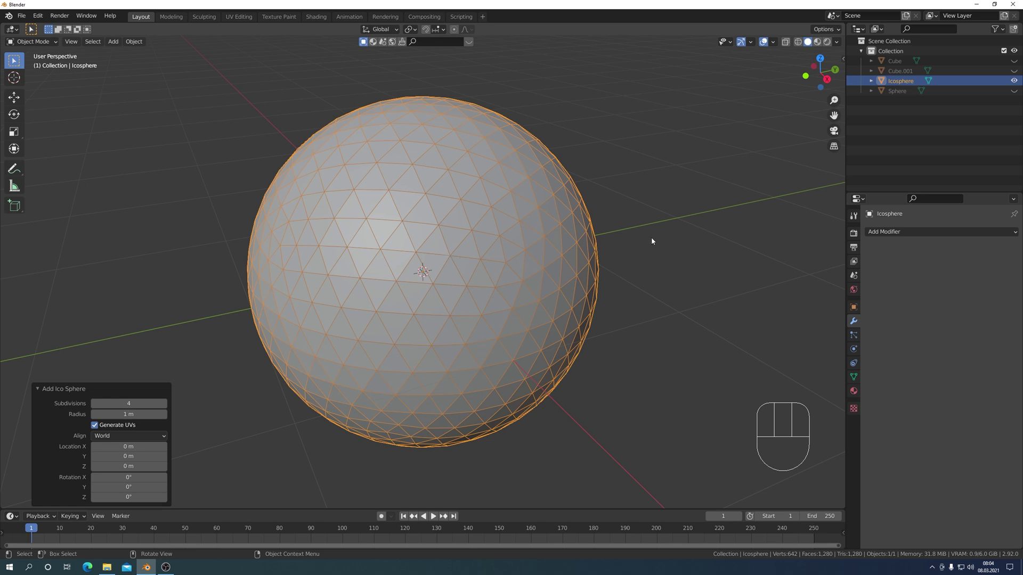
left_click(653, 240)
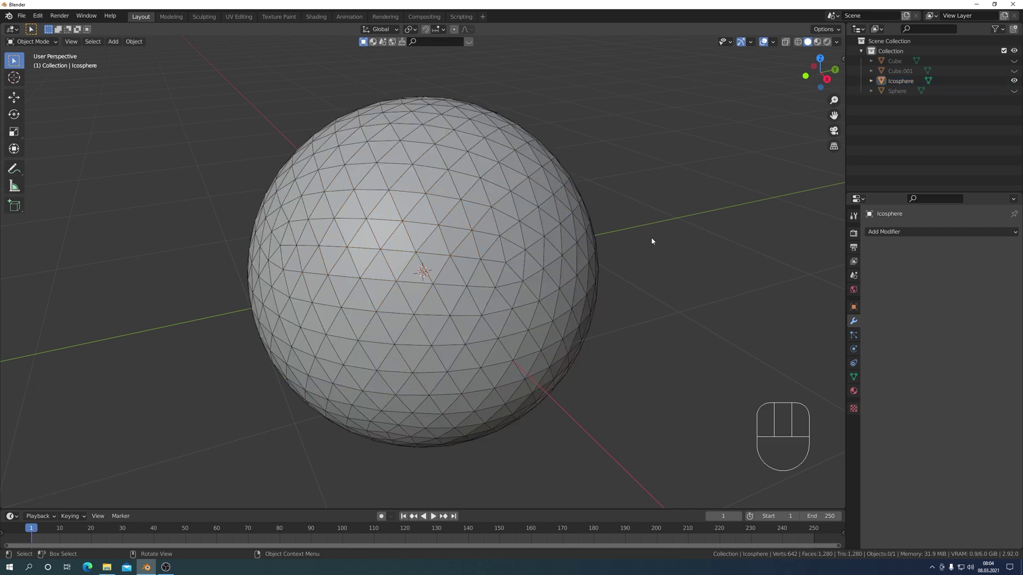